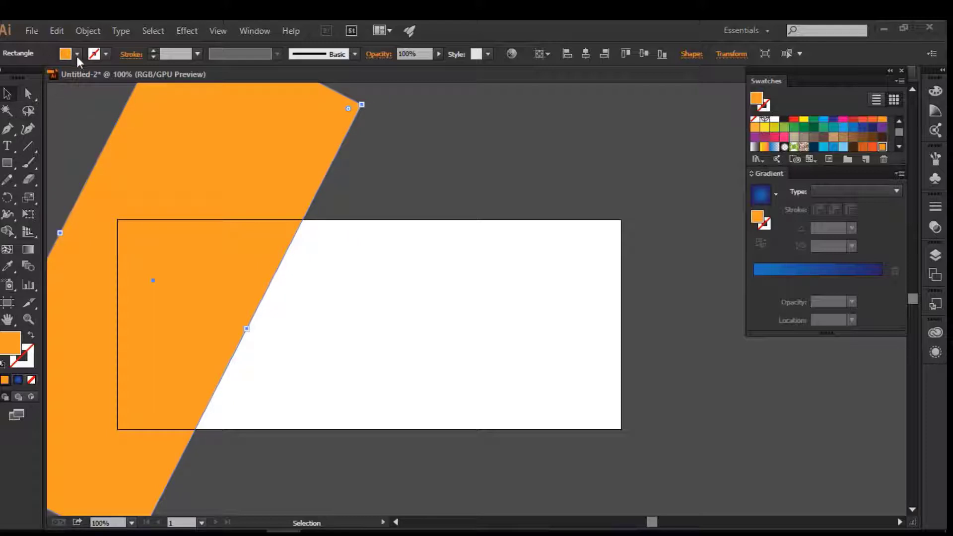
Fill the large slanted shape with the dark navy swatch.
{"action": "left_click", "coordinate": [80, 57]}
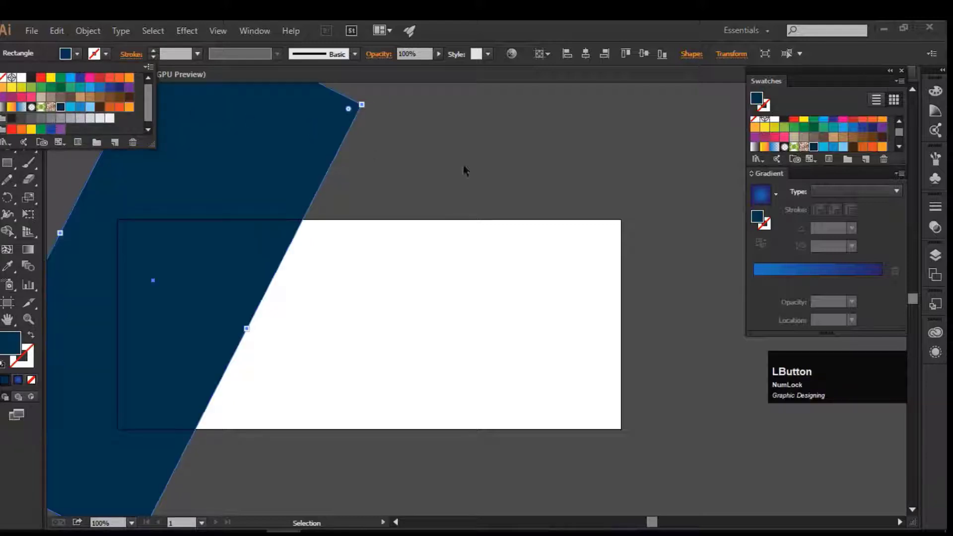
{"action": "key", "text": "space"}
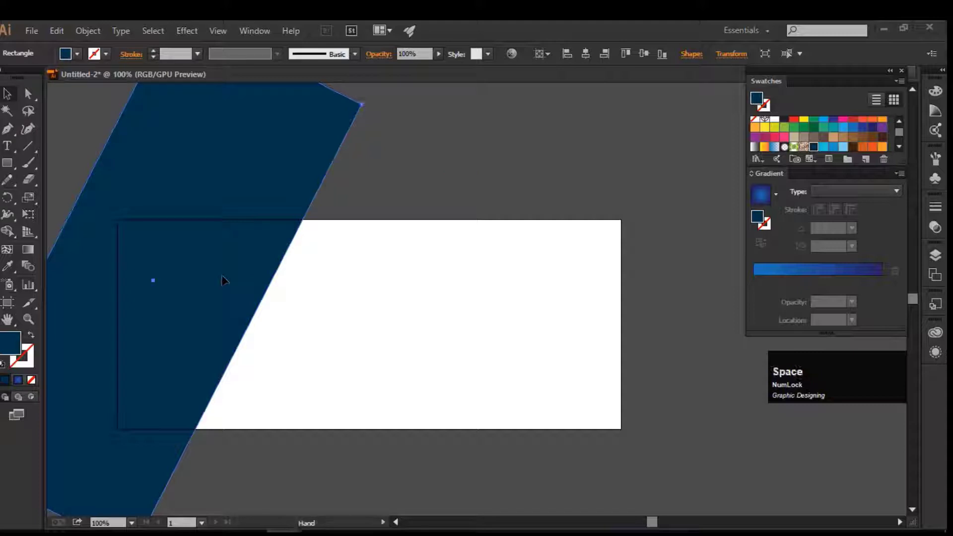
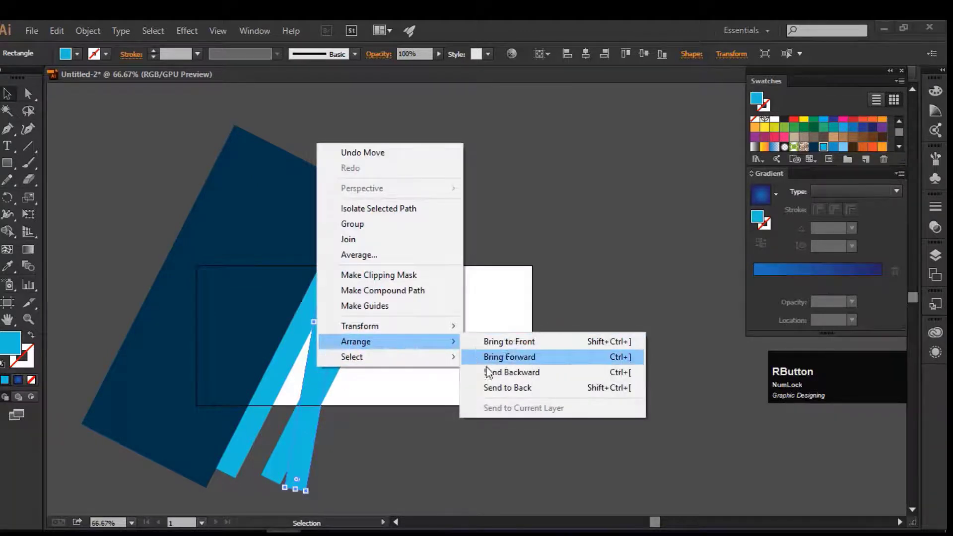
Bring one light blue stripe forward a level, then send another to the very back.
{"action": "left_click", "coordinate": [495, 383]}
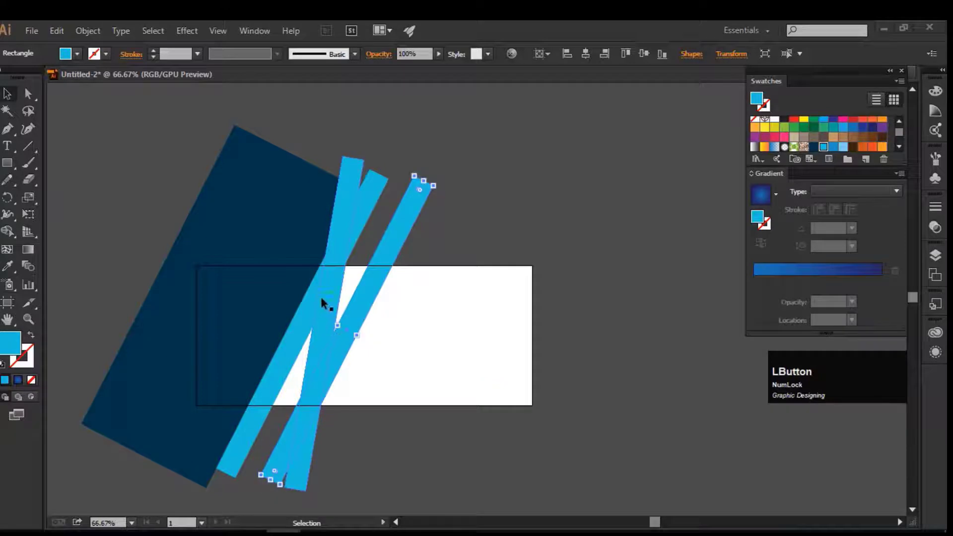
{"action": "right_click", "coordinate": [325, 304]}
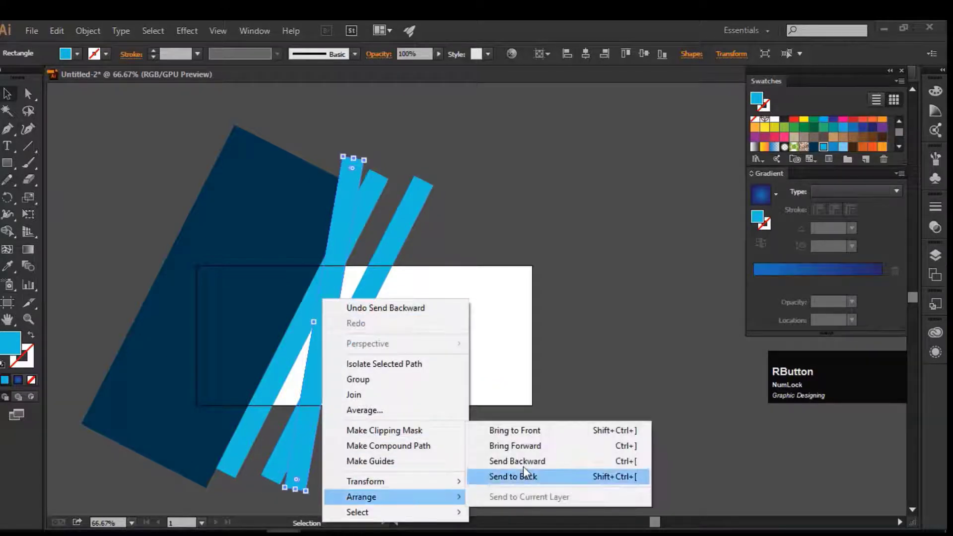
{"action": "left_click", "coordinate": [526, 467]}
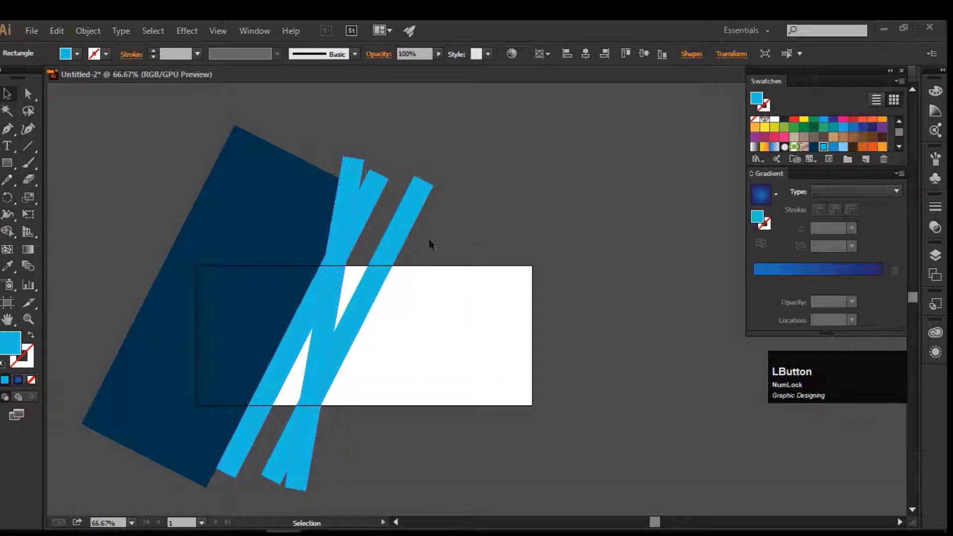
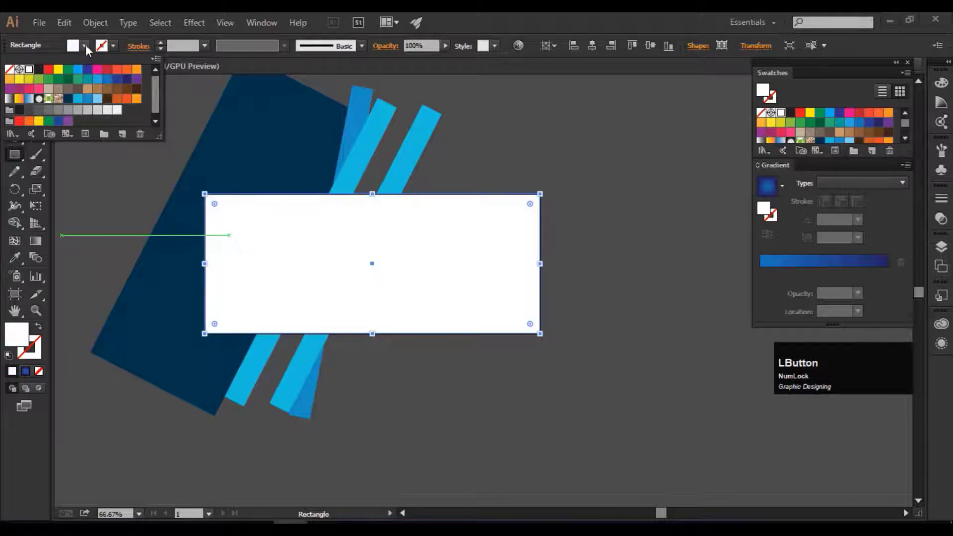
Reorder the white banner rectangle among the shapes and fit the whole banner in view.
{"action": "right_click", "coordinate": [284, 259]}
{"action": "left_click", "coordinate": [442, 503]}
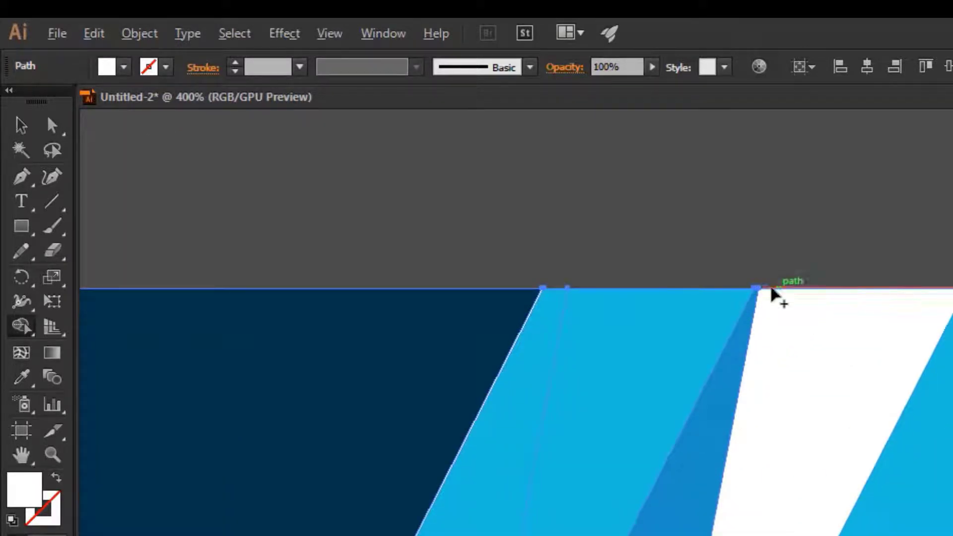
{"action": "key", "text": "alt+Num_Lock"}
{"action": "scroll", "scroll_direction": "up", "scroll_amount": 3}
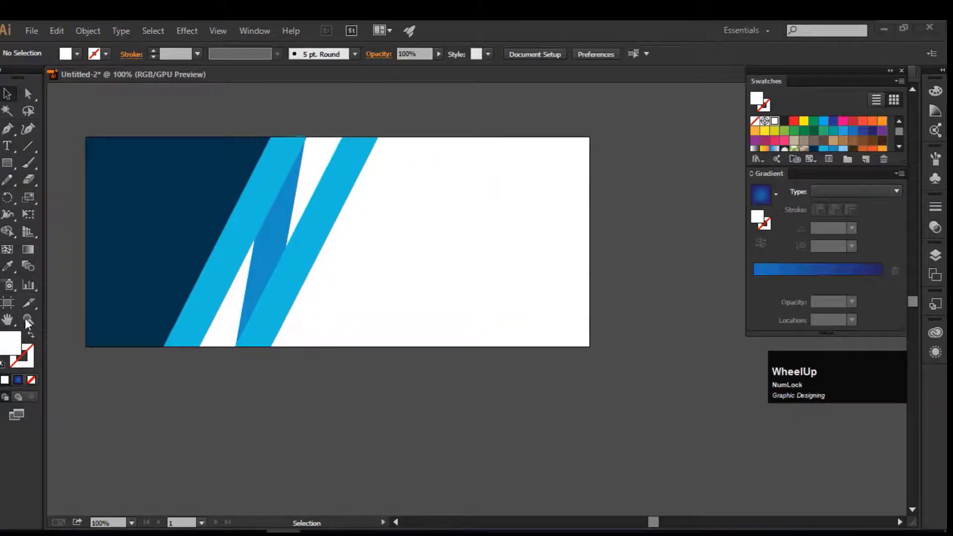
Set larger FATIMAH title text on the navy panel and color FATI light blue.
{"action": "left_click", "coordinate": [13, 152]}
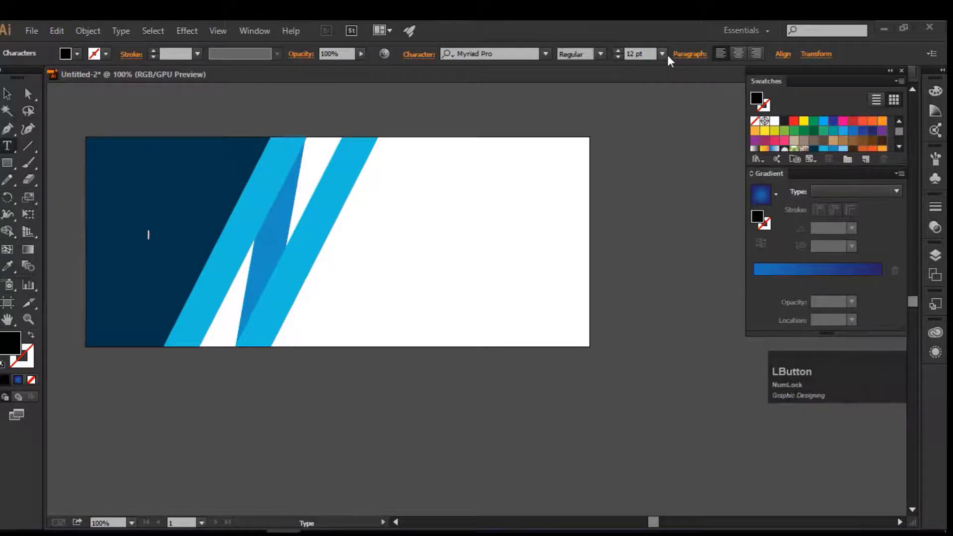
{"action": "left_click", "coordinate": [663, 56]}
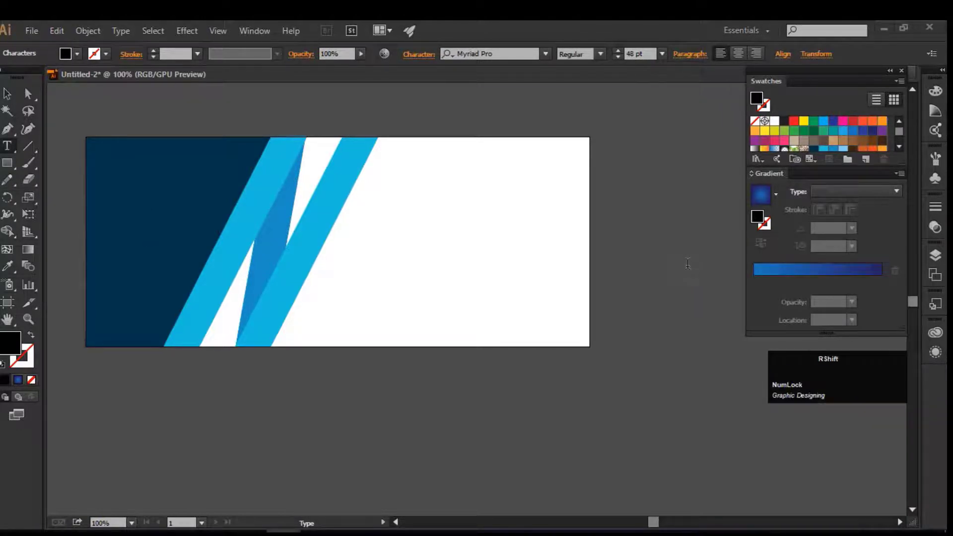
{"action": "type", "text": "fa"}
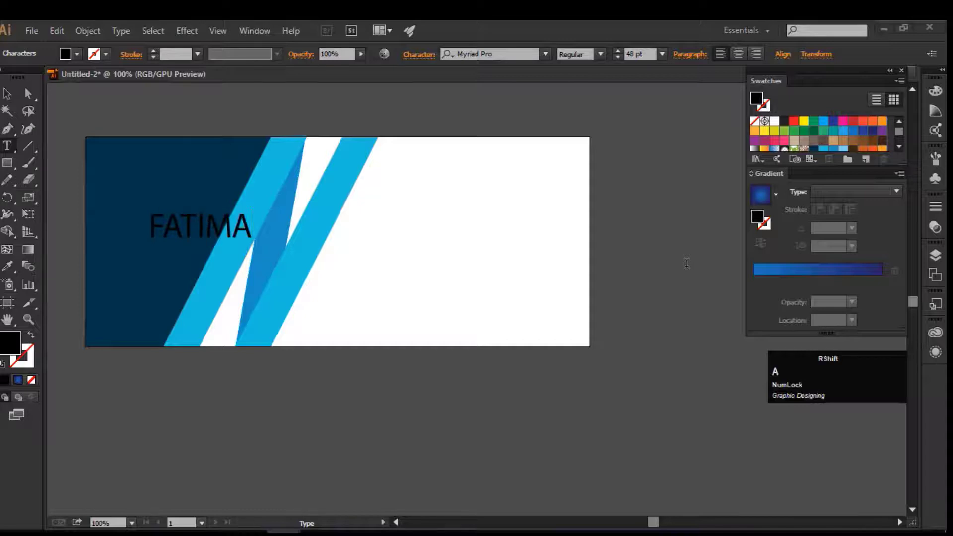
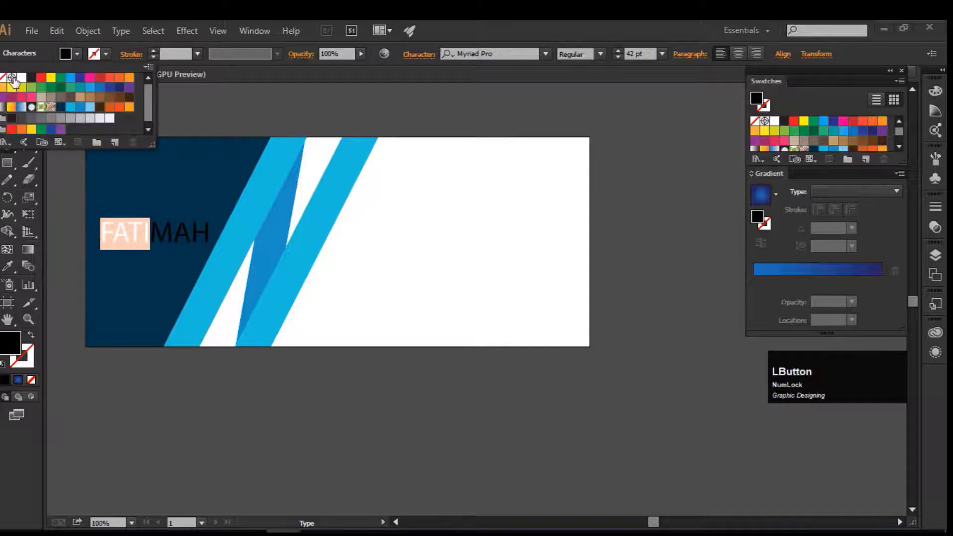
{"action": "left_click", "coordinate": [96, 116]}
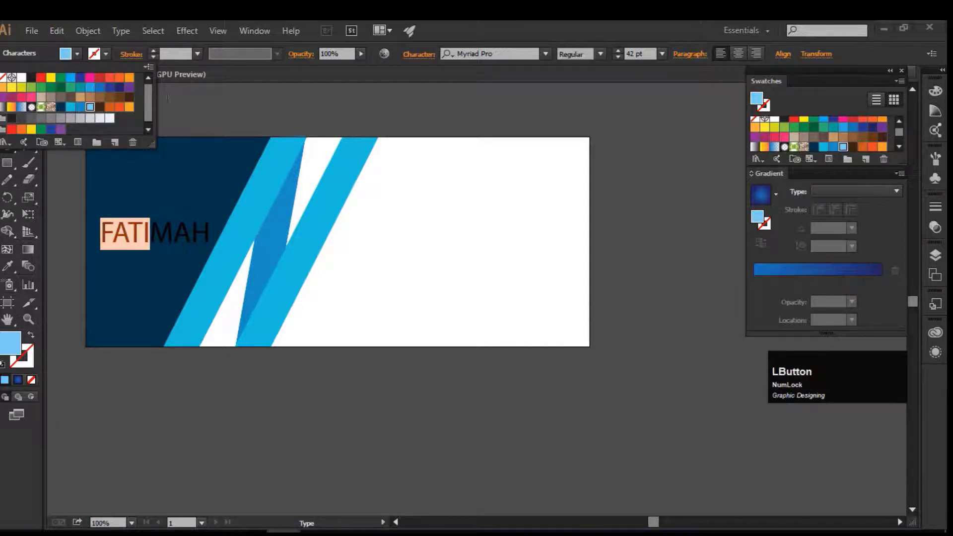
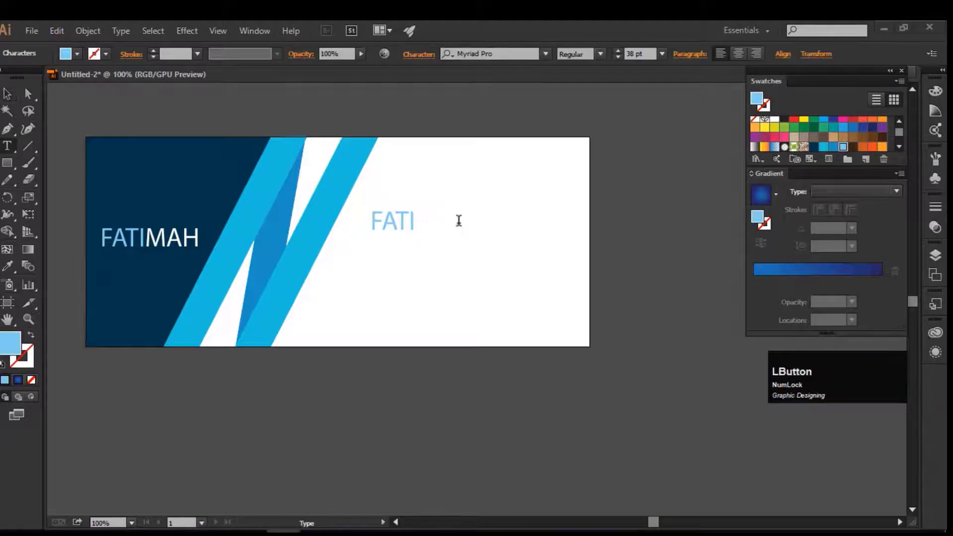
Write the heading FATIMAH GRAPHICS in capitals on the white area and finish editing it.
{"action": "type", "text": "f"}
{"action": "key", "text": "BackSpace"}
{"action": "type", "text": "atimah"}
{"action": "key", "text": "space"}
{"action": "type", "text": "graphics"}
{"action": "left_click", "coordinate": [13, 103]}
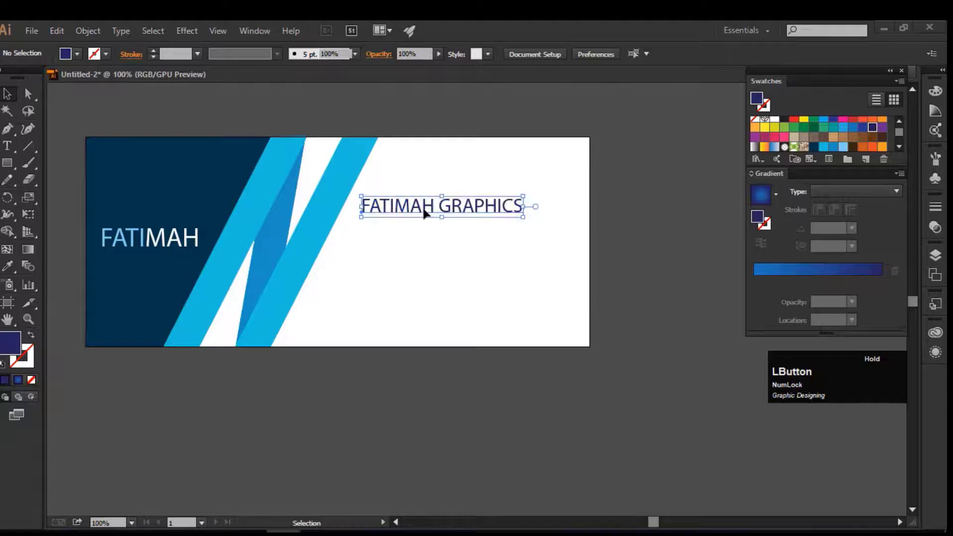
{"action": "key", "text": "Delete"}
{"action": "right_click", "coordinate": [8, 149]}
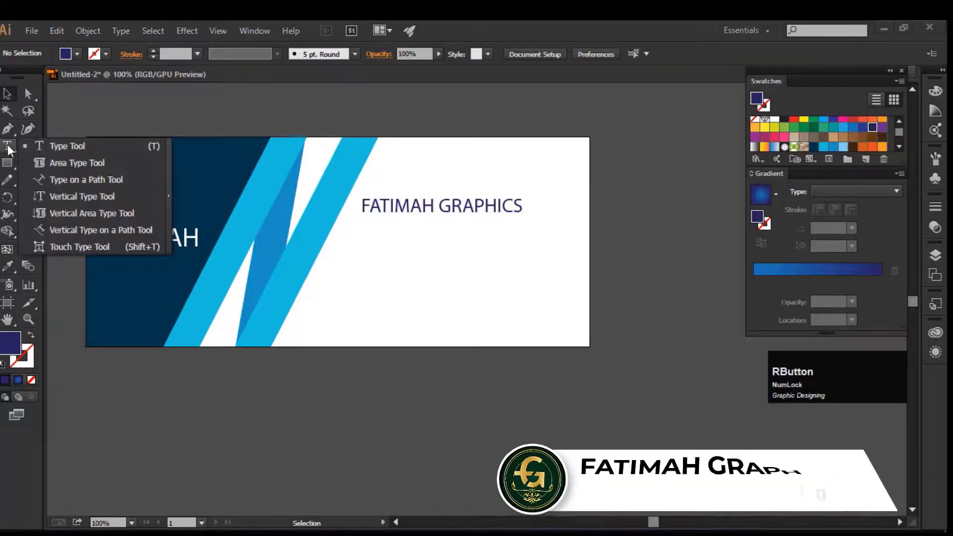
Start a paragraph text area beneath the FATIMAH GRAPHICS heading.
{"action": "left_click", "coordinate": [52, 149]}
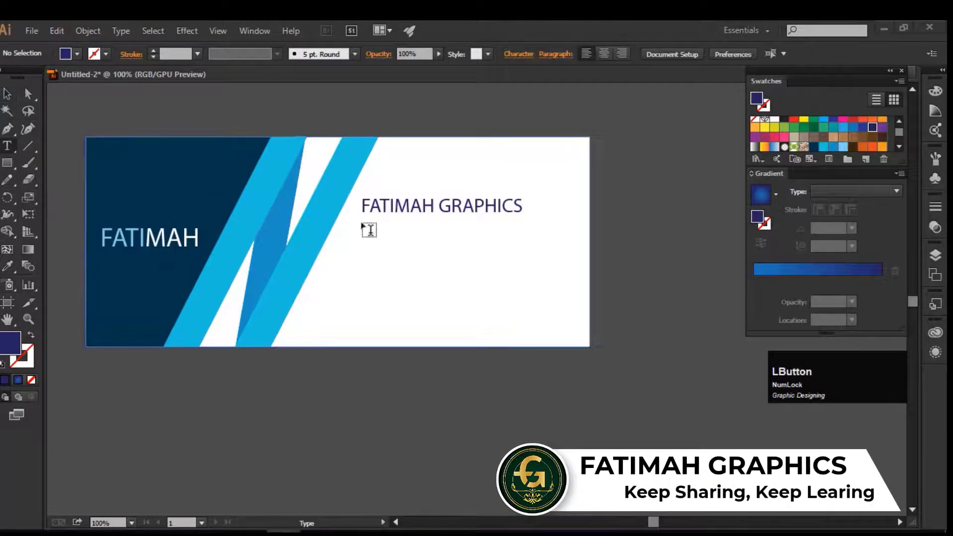
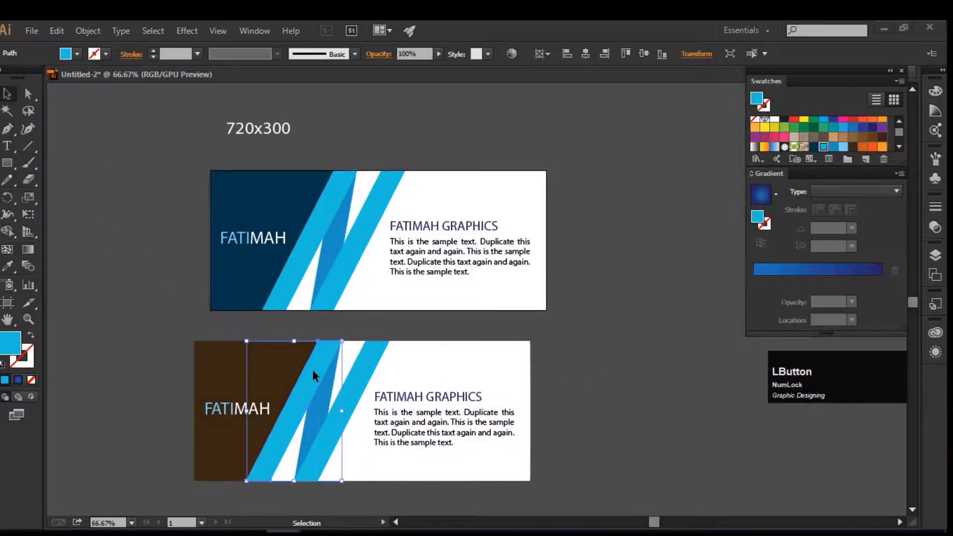
Recolor the left stripe of the duplicated banner orange.
{"action": "left_click", "coordinate": [80, 55]}
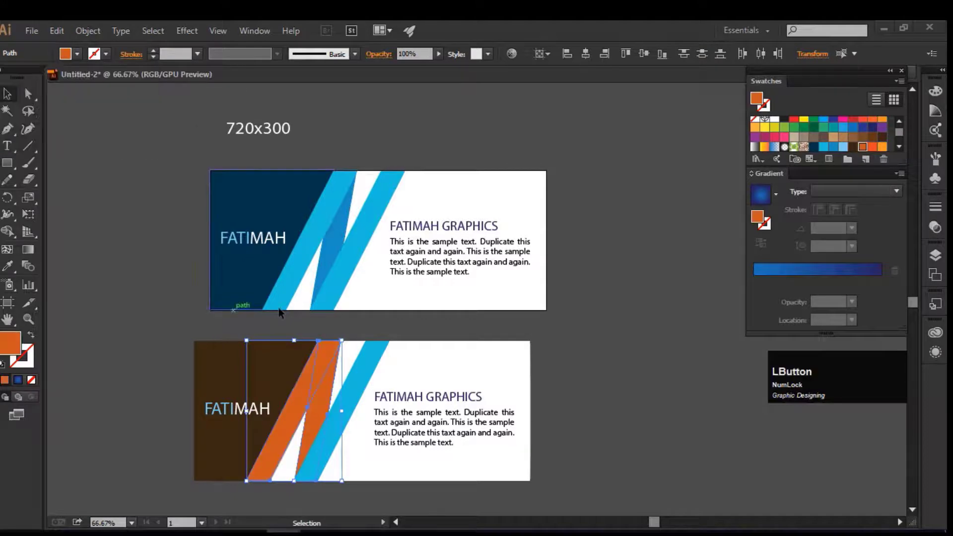